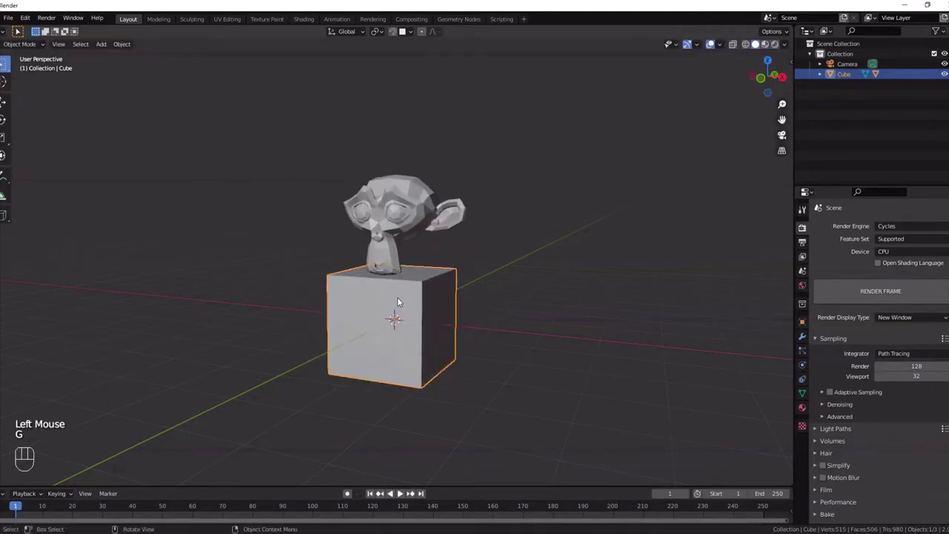
# Try a rotate on the cube, then lift Suzanne straight up above it along Z.
pyautogui.press('r')
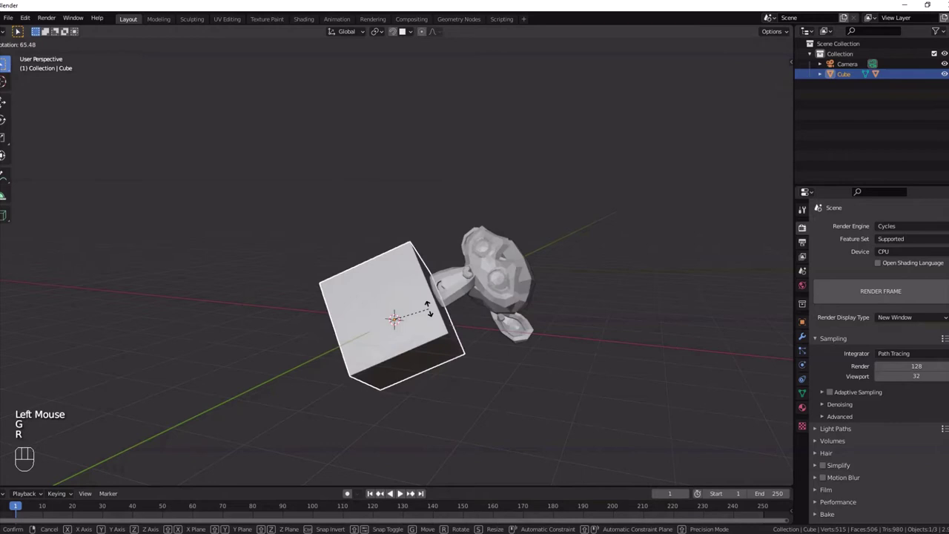
pyautogui.click(387, 230)
pyautogui.press('g')
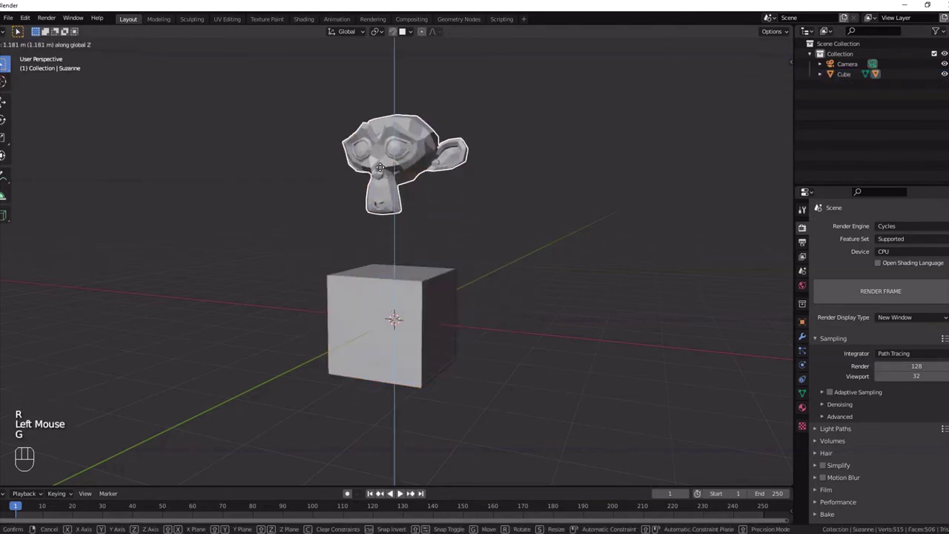
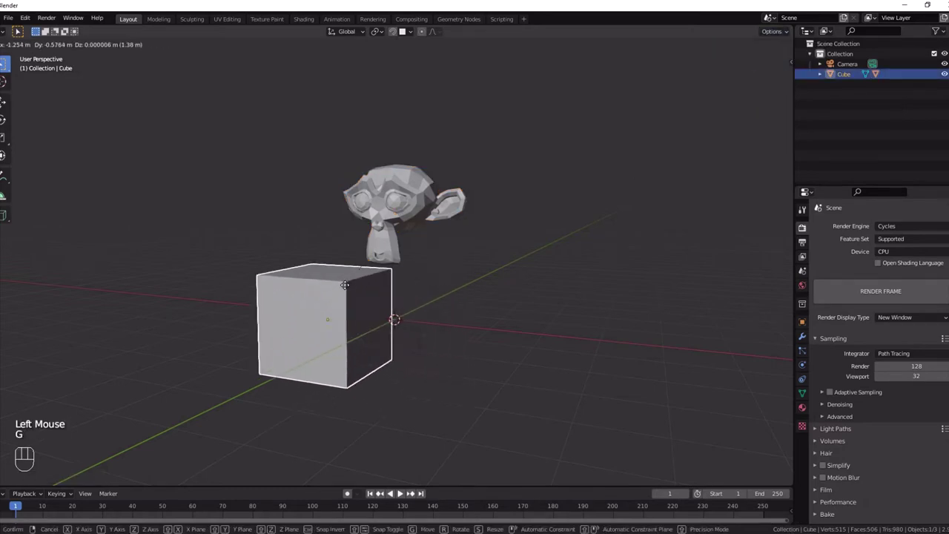
# Slide the cube on the ground plane to Suzanne's left and start rotating it.
pyautogui.press('g')
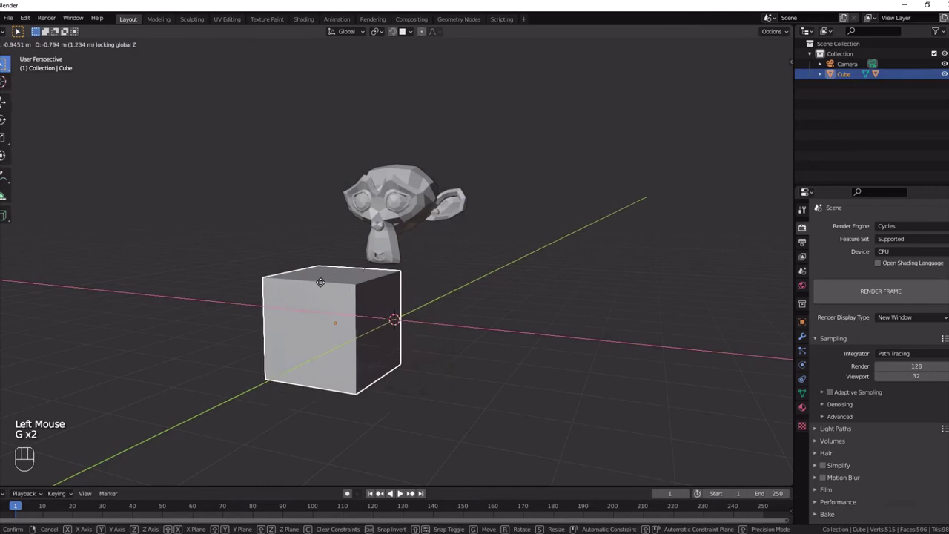
pyautogui.press('r')
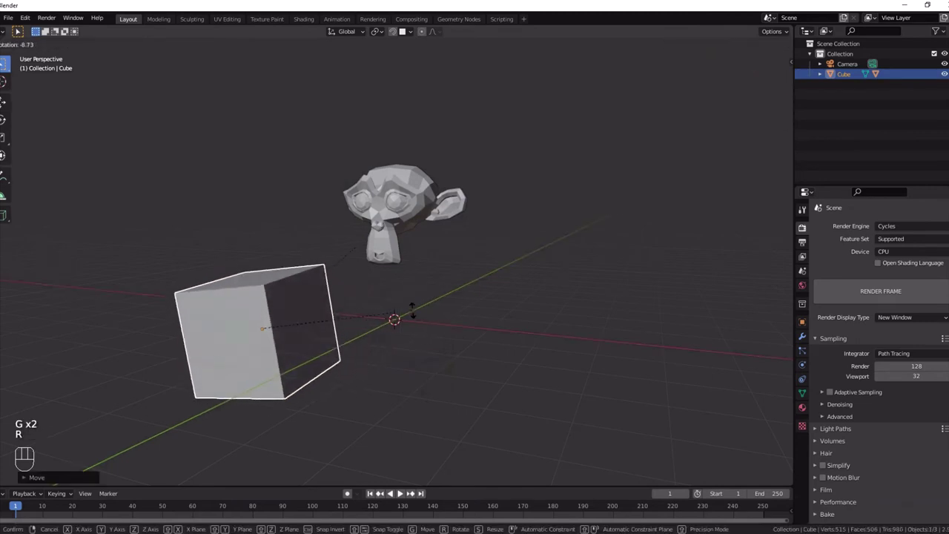
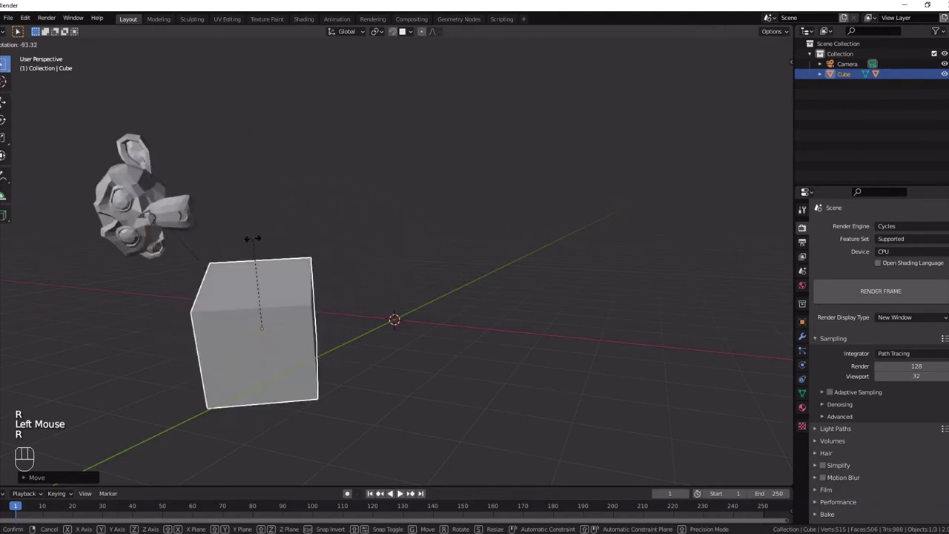
# Start scaling the cube and zoom the view out so the camera comes into frame.
pyautogui.press('s')
pyautogui.moveTo(782, 33); pyautogui.dragTo(402, 241)
pyautogui.scroll(-3)
pyautogui.middleClick(374, 272)
pyautogui.press('s')
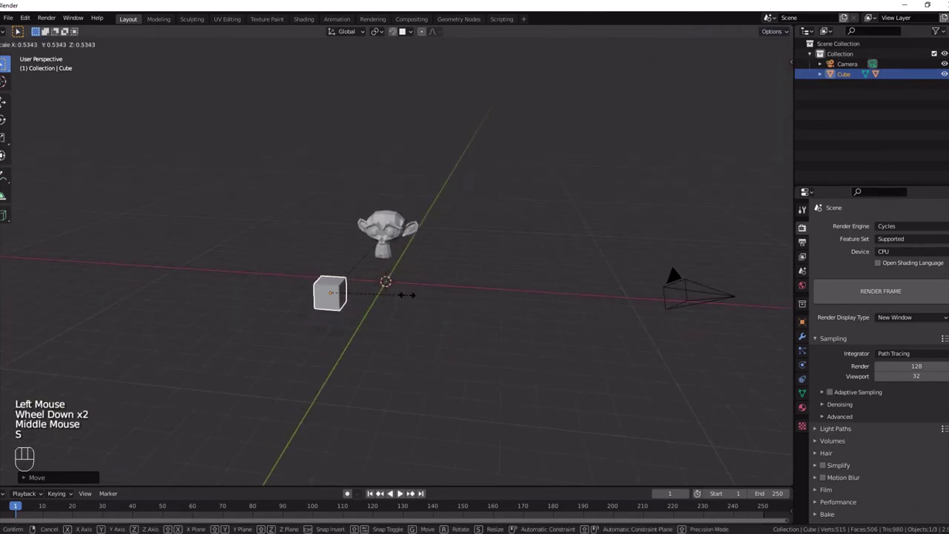
# Shrink the cube to about 0.53 of its size and settle it small beside Suzanne.
pyautogui.moveTo(425, 263); pyautogui.dragTo(467, 255)
pyautogui.press('g')
pyautogui.moveTo(477, 223); pyautogui.dragTo(435, 222)
pyautogui.moveTo(793, 36); pyautogui.dragTo(585, 218)
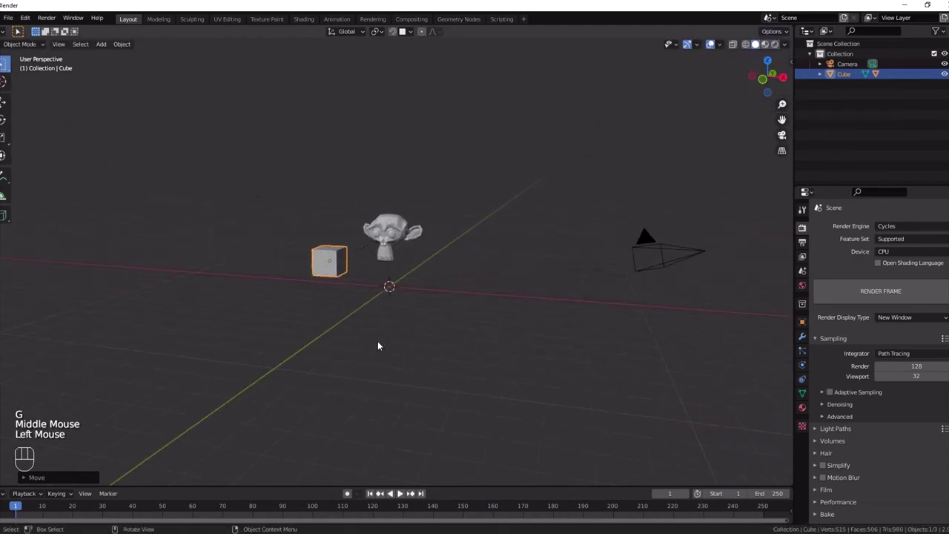
# Spin the cube around several different axes without committing the rotation.
pyautogui.press('g')
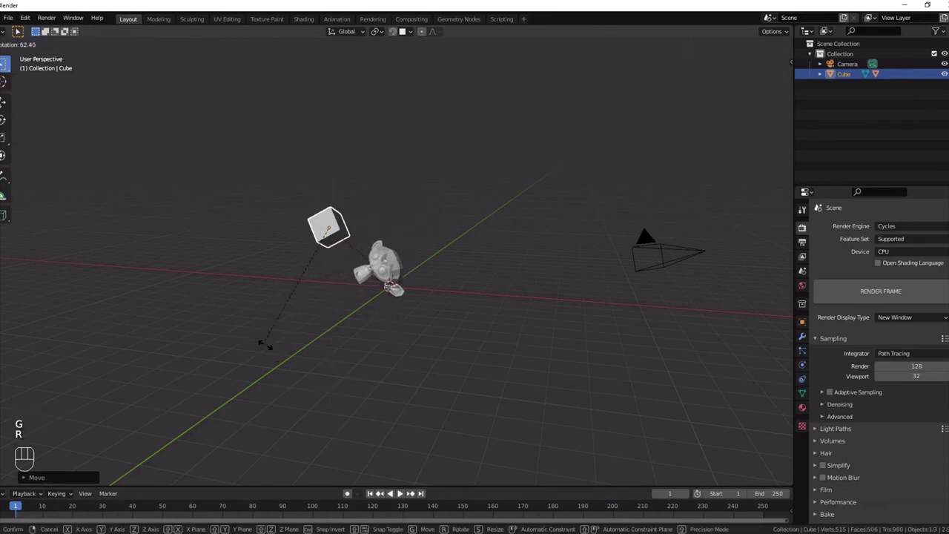
pyautogui.press('r')
pyautogui.moveTo(349, 324); pyautogui.dragTo(354, 329)
pyautogui.press('r')
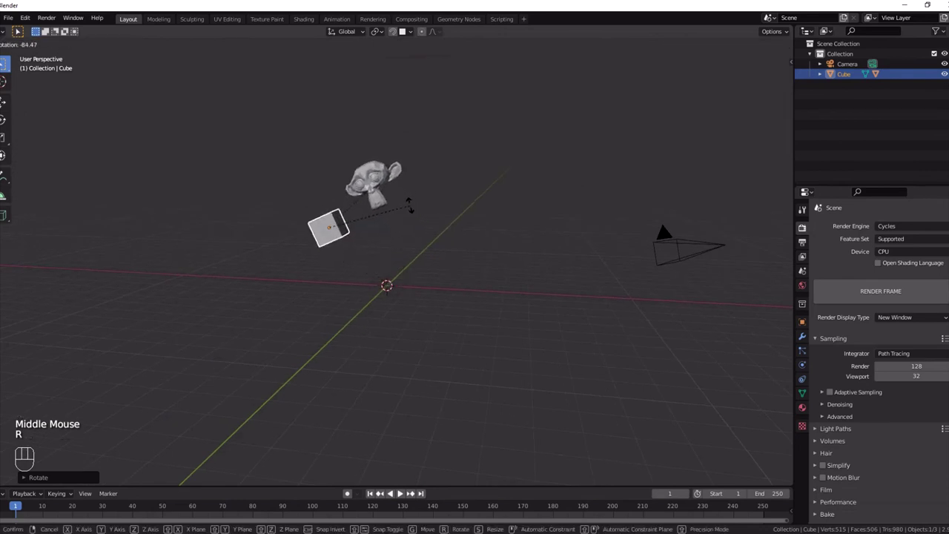
# Clear the cube's location and rotation so it sits unrotated at the grid centre.
pyautogui.press('alt+r')
pyautogui.press('alt+g')
pyautogui.press('alt+h')
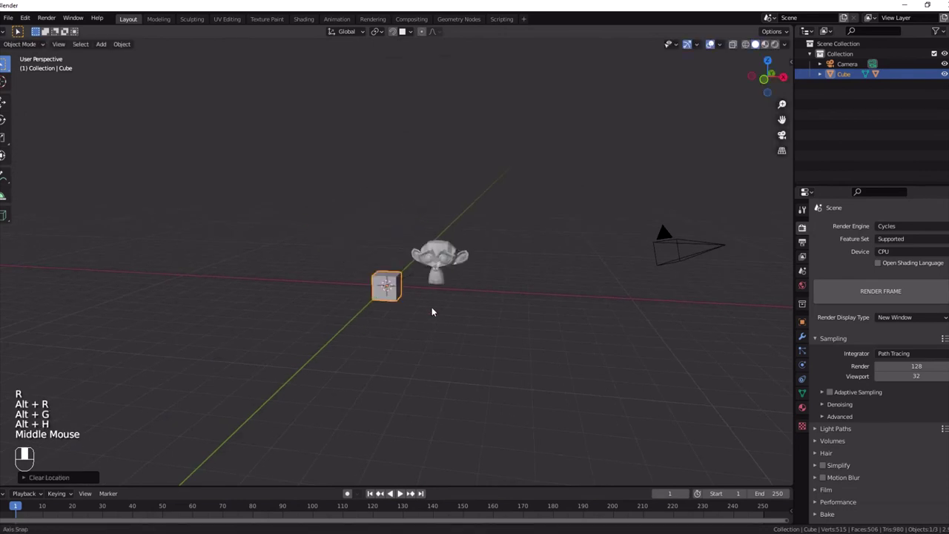